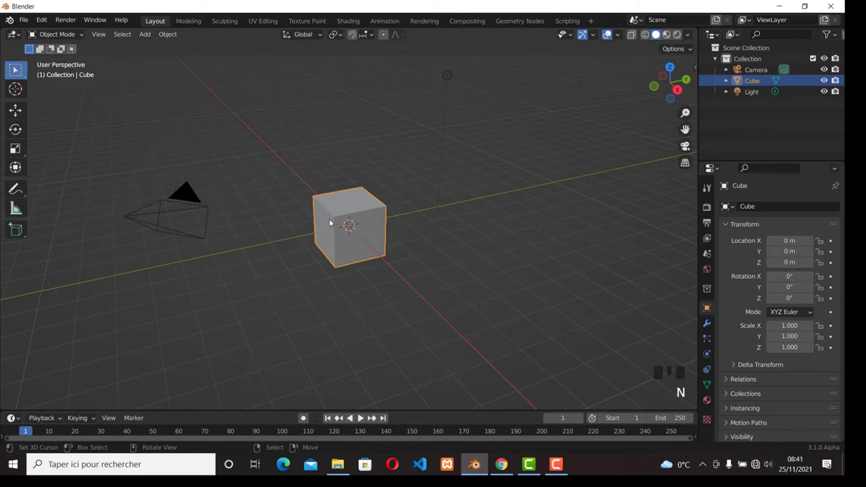
Step: Delete the default cube from top view, leaving only the camera and light
key(KP_7)
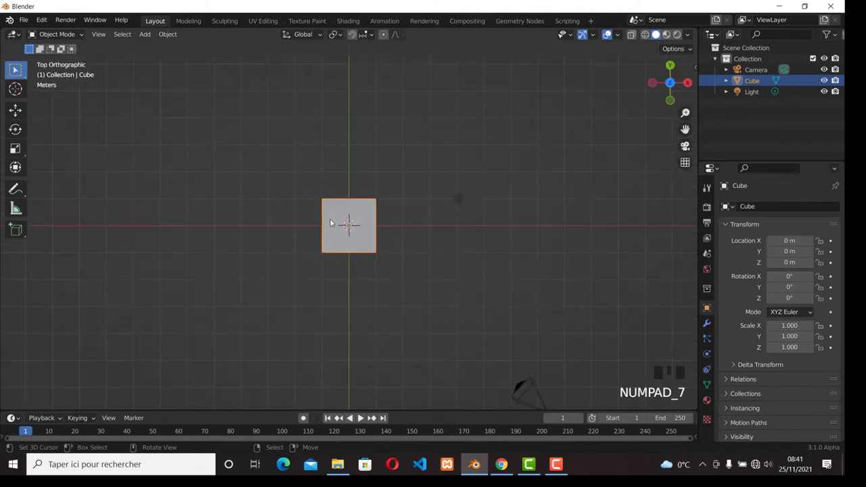
key(x)
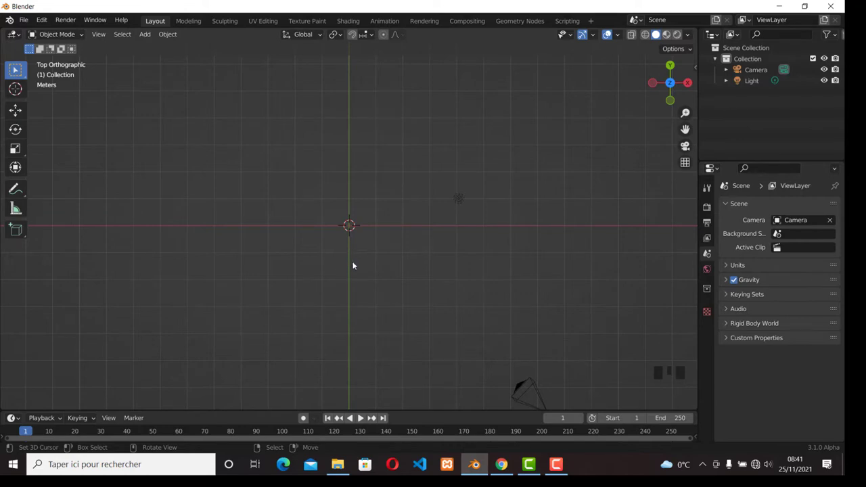
Step: Add a 6-vertex circle and extrude then scale its outline inward into a flat hexagonal ring
key(shift+a)
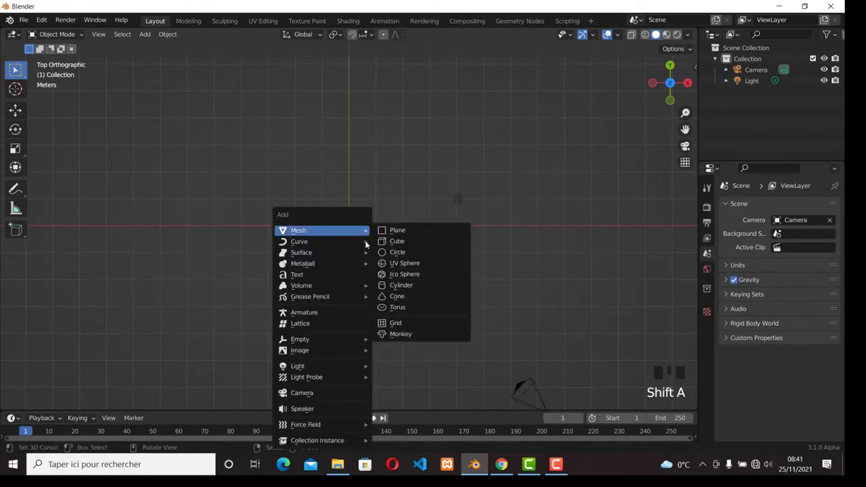
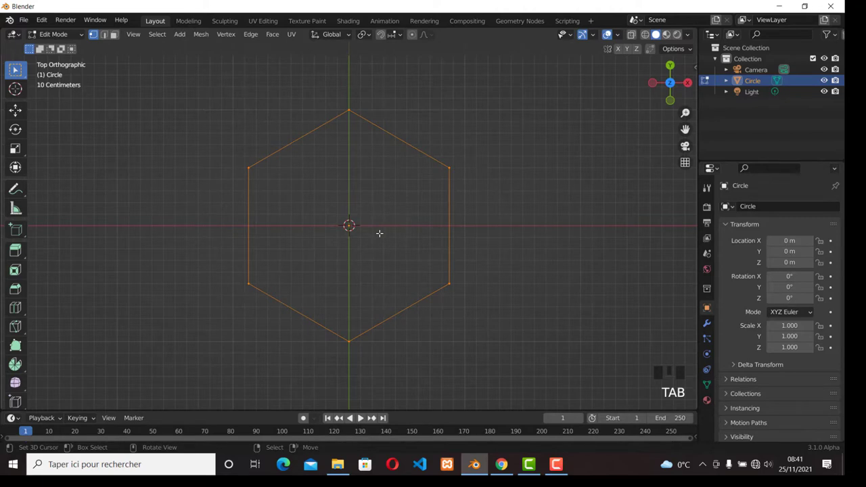
key(e)
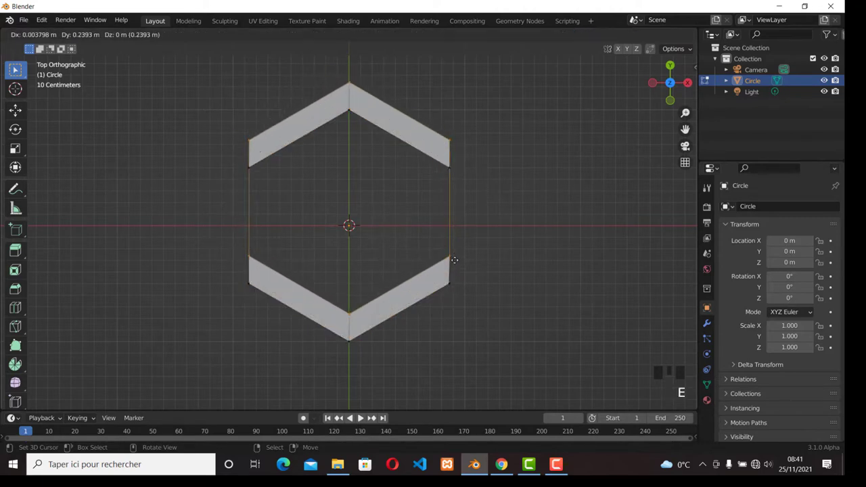
key(s)
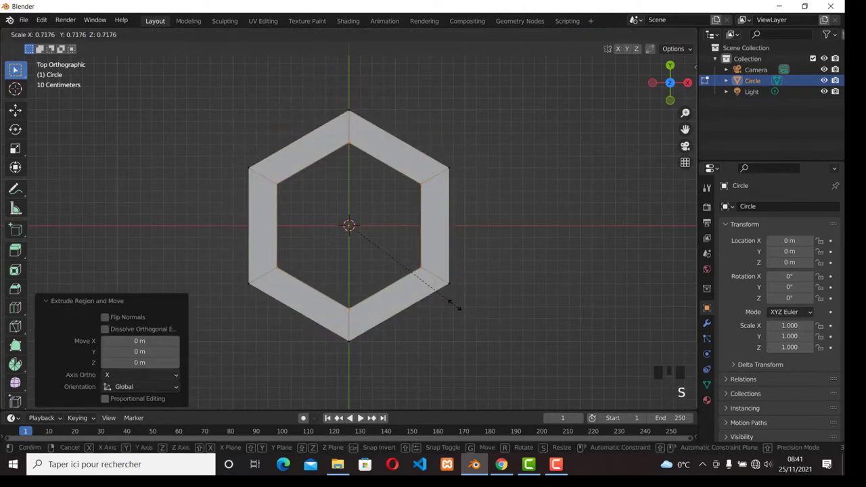
scroll(down, 3)
key(a)
key(a)
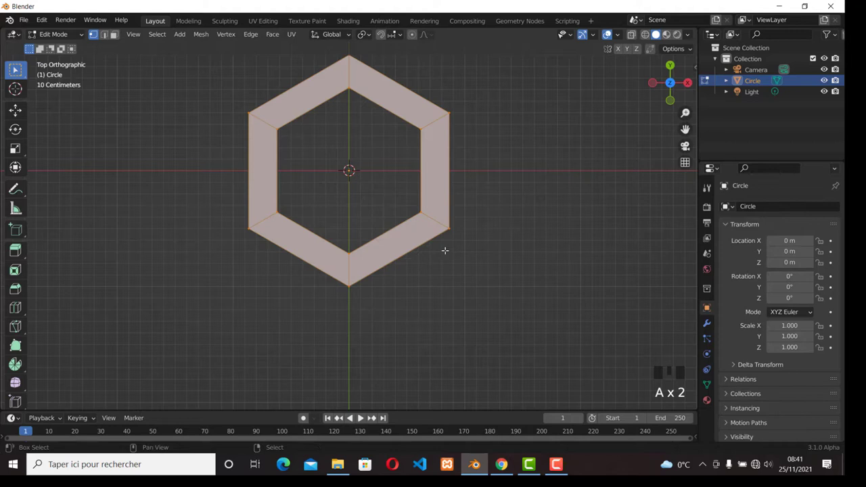
Step: Duplicate the hexagonal ring three times, snapping copies at lower-left, right and upper-left
key(shift+d)
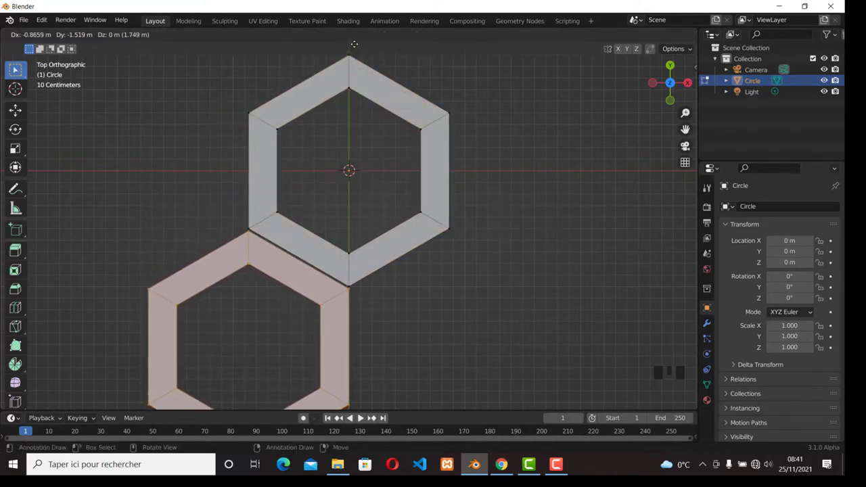
key(shift+d)
scroll(down, 3)
key(shift+d)
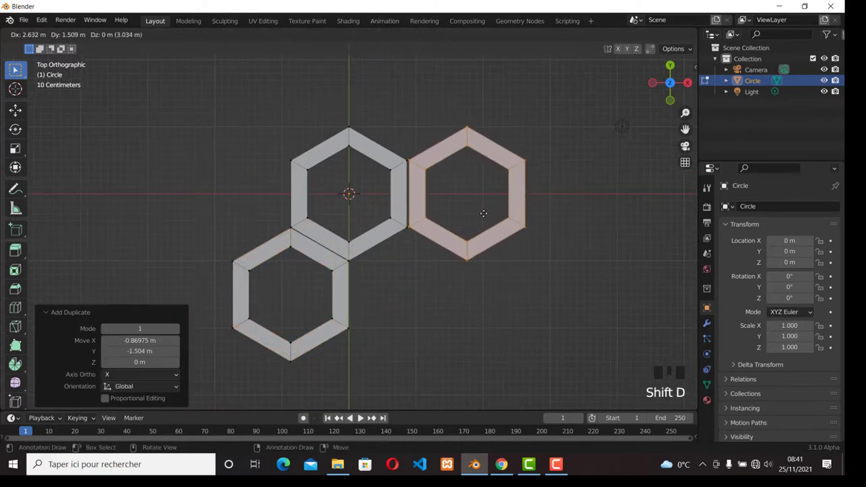
key(shift+d)
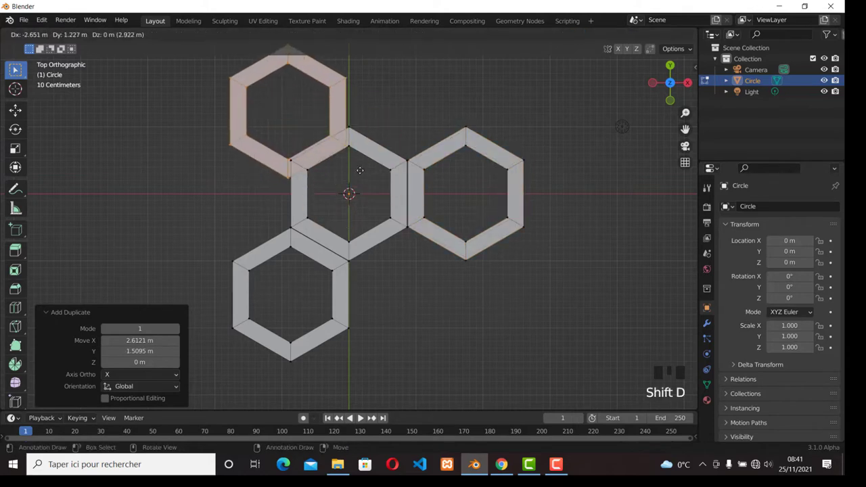
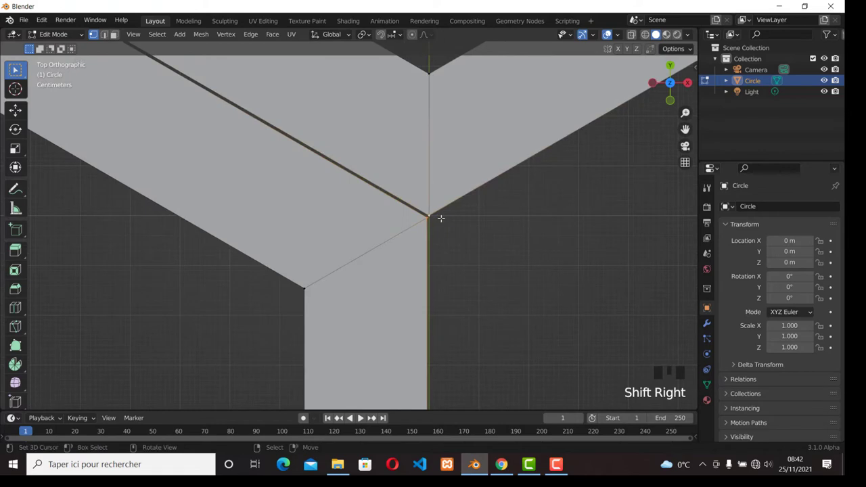
Step: Merge the overlapping corner vertices where neighbouring rings meet, joining them into one body
key(m)
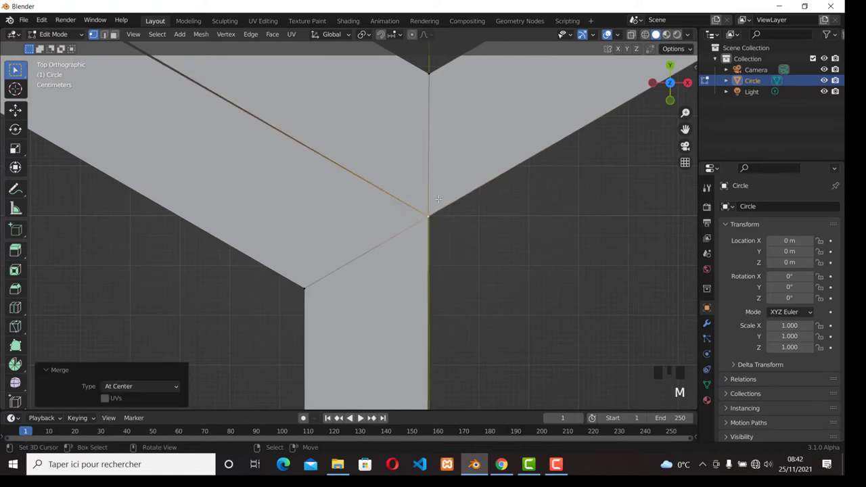
scroll(down, 3)
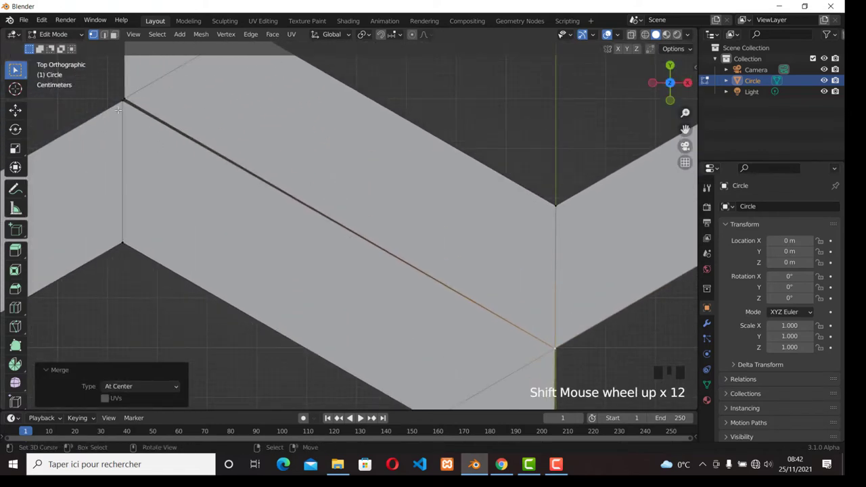
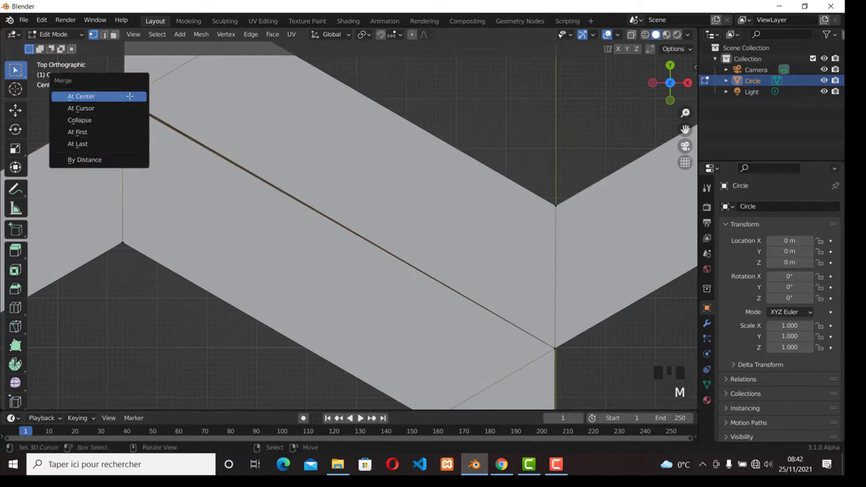
scroll(down, 3)
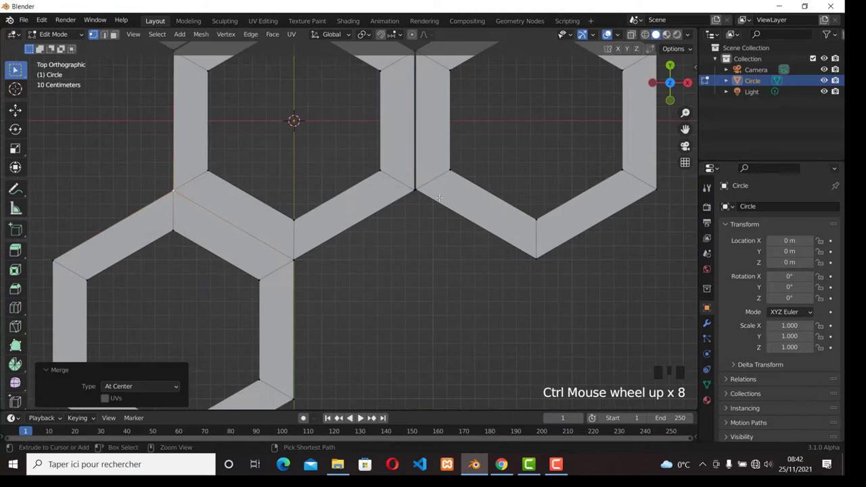
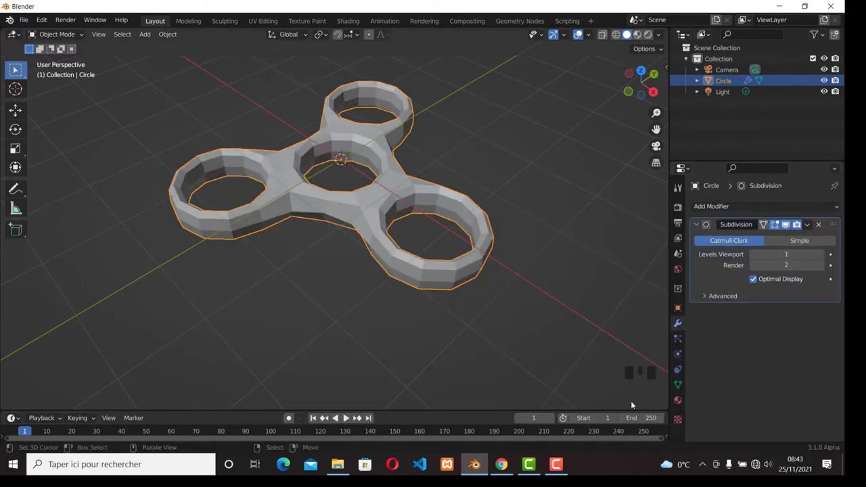
Step: Raise the spinner's viewport subdivision to level 2 so the body shows smooth and rounded
drag(827, 252, 459, 226)
scroll(up, 3)
drag(436, 180, 377, 171)
scroll(up, 3)
key(w)
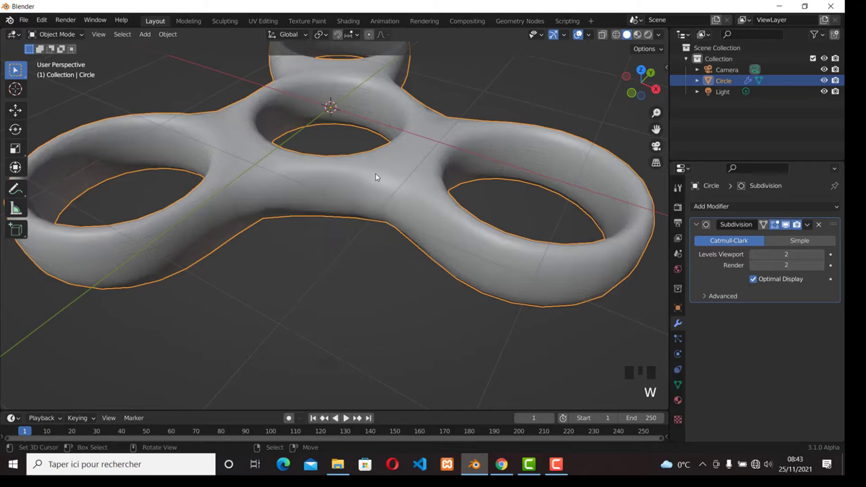
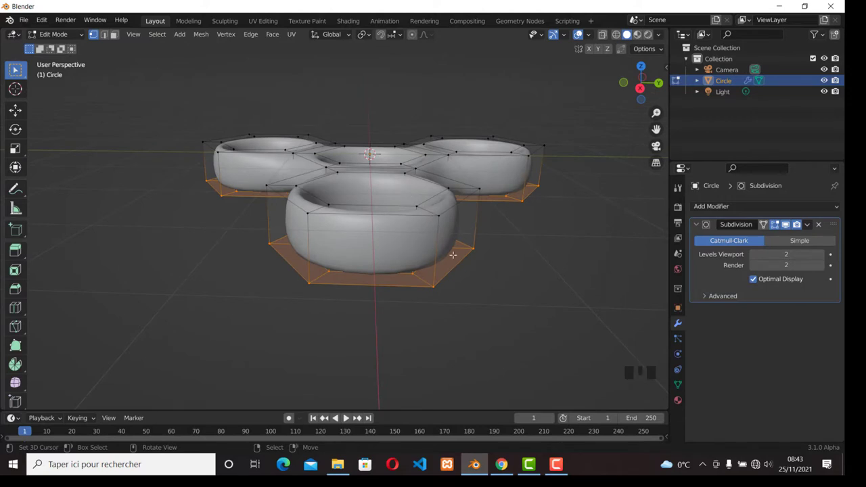
Step: Add edge loops along the side walls and around the holes, sliding them toward the rims
key(ctrl+r)
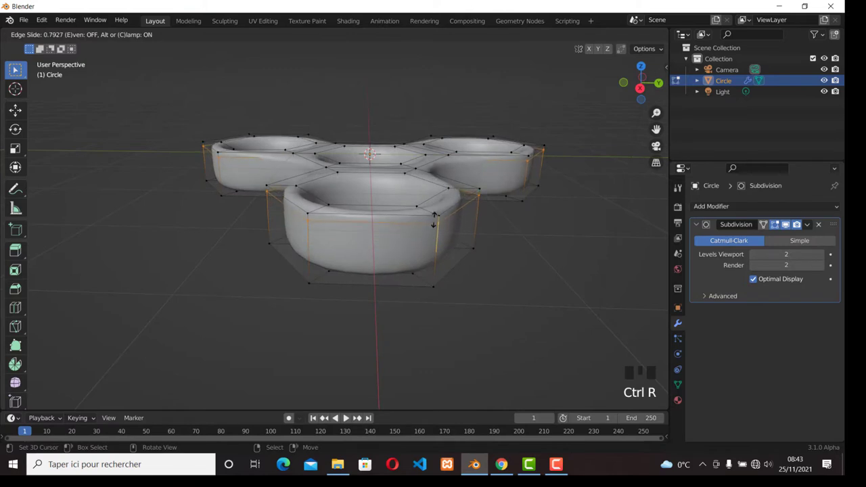
key(ctrl+r)
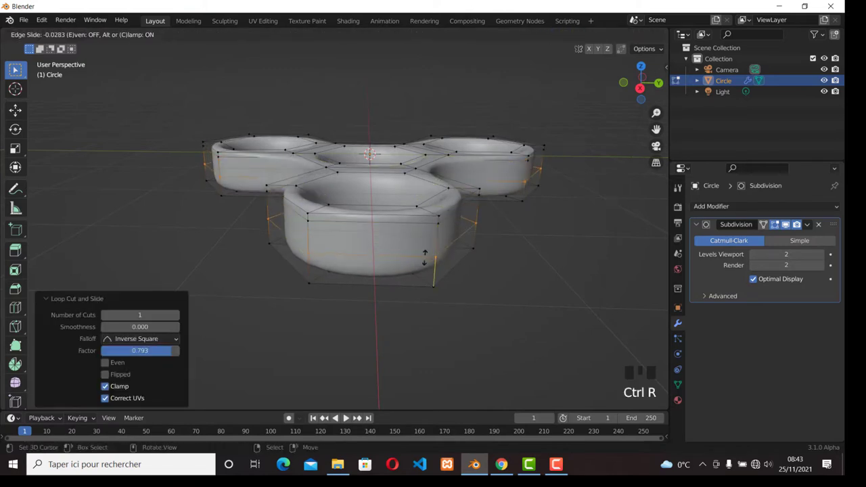
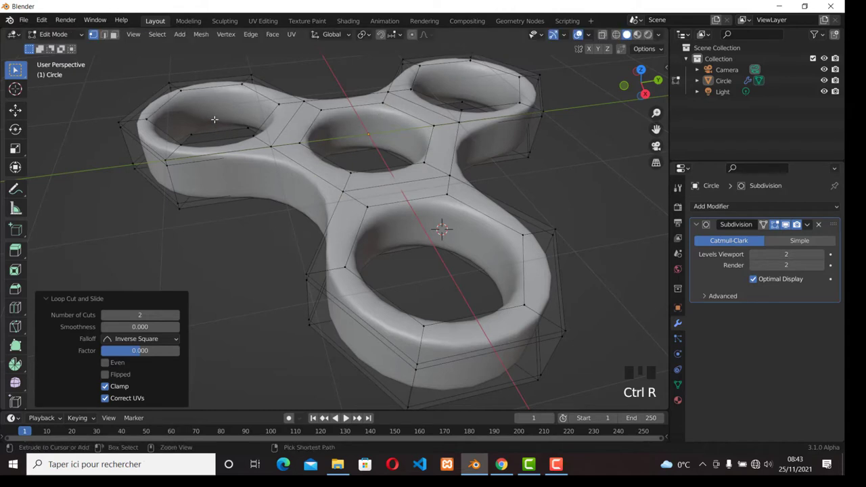
key(ctrl+r)
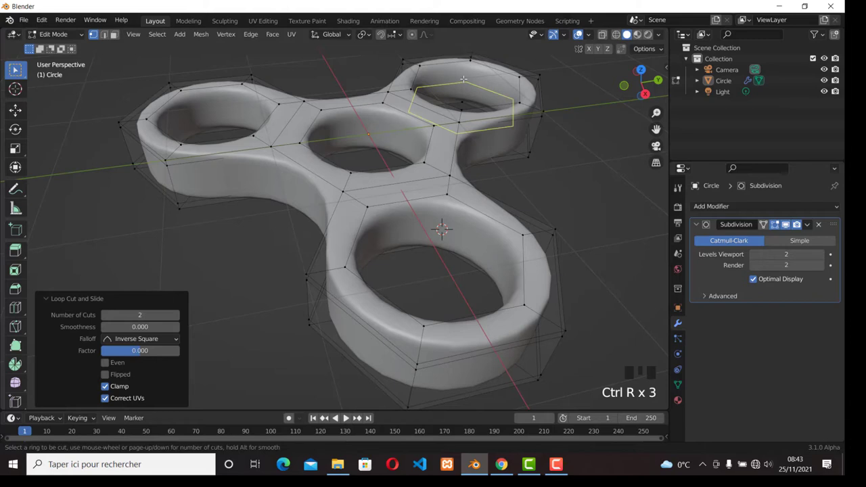
key(Tab)
drag(509, 272, 508, 294)
right_click(509, 294)
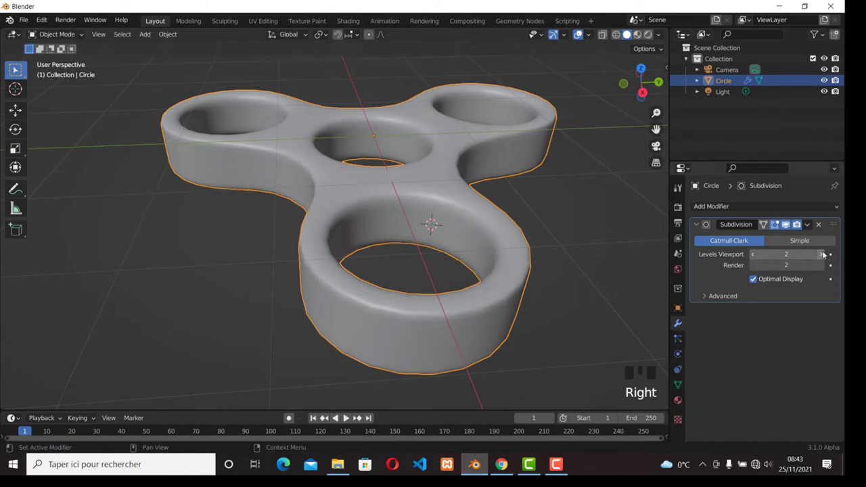
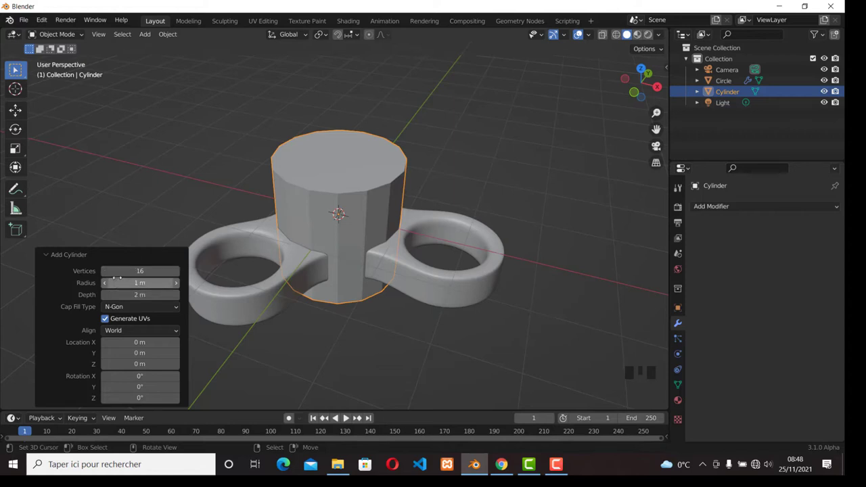
Step: Scale the new central cylinder down uniformly to 0.622 in top view so it fits the hub
right_click(307, 169)
right_click(342, 188)
key(Tab)
key(KP_7)
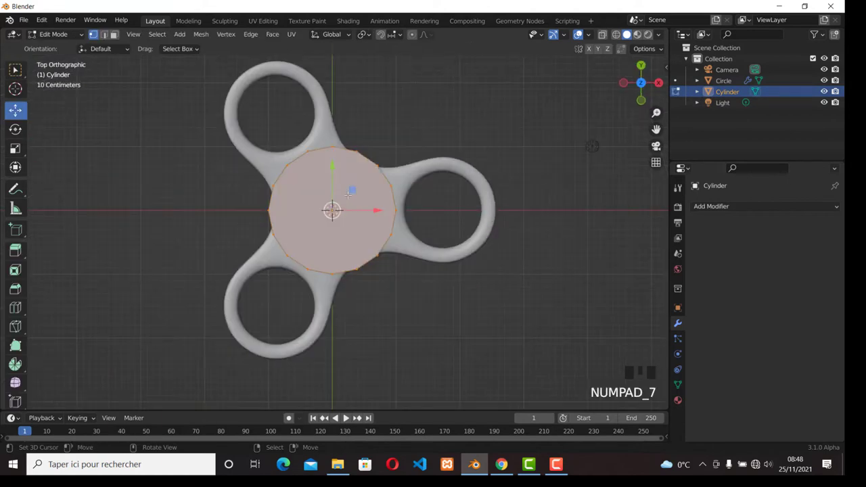
scroll(up, 3)
key(z)
scroll(up, 3)
key(s)
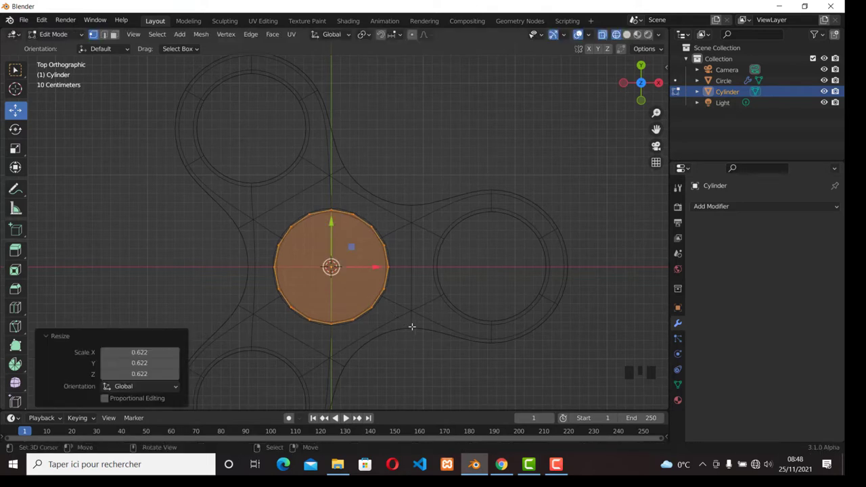
key(KP_1)
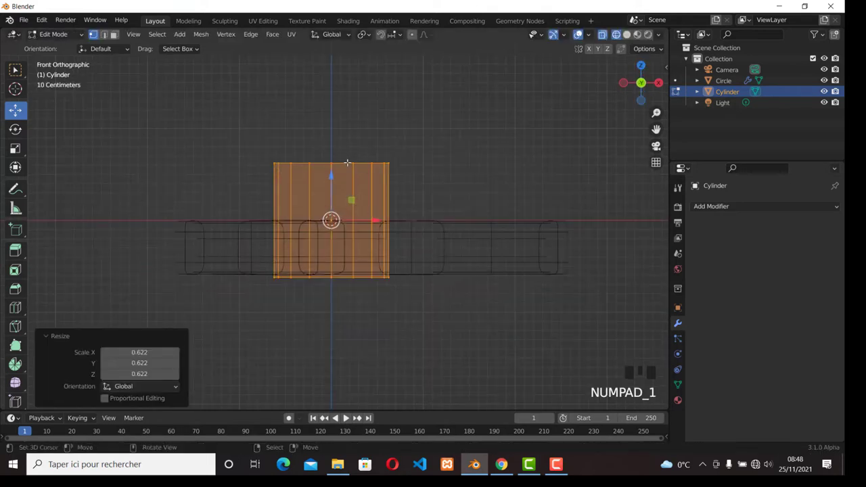
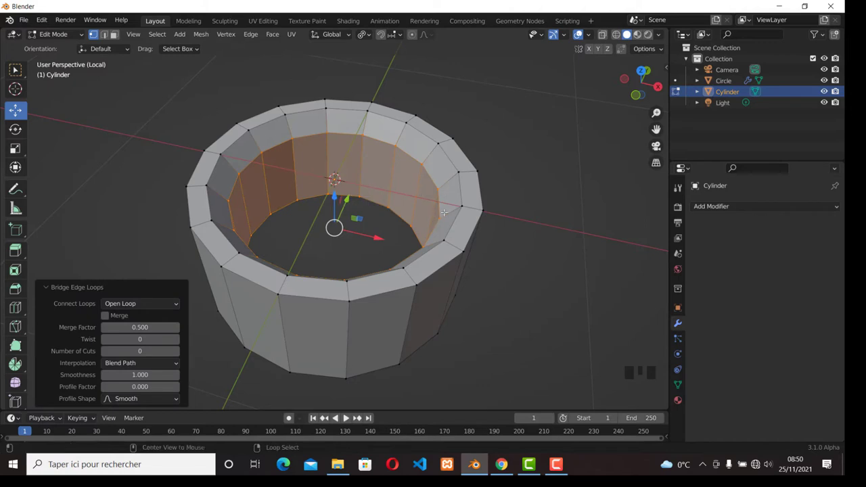
Step: Return to Object Mode with the hollow ring ready for a level-2 Subdivision modifier
key(s)
key(Tab)
scroll(down, 3)
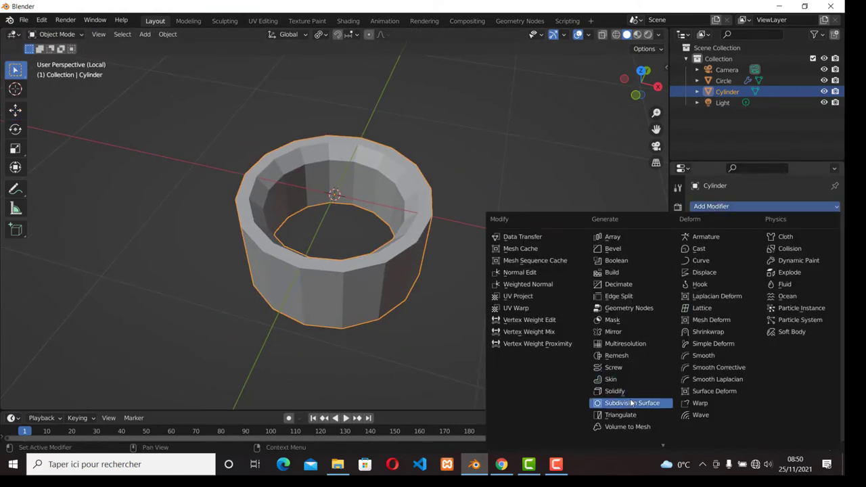
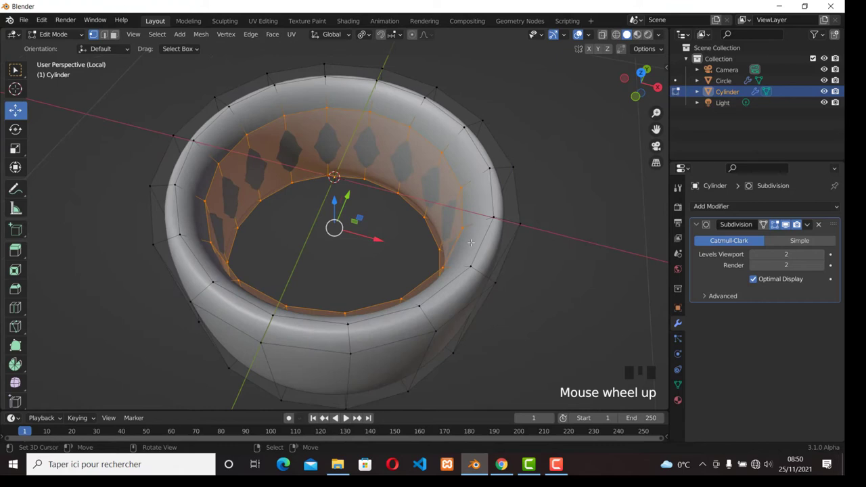
Step: Cut edge loops on the ring's inner wall and slide them toward each rim
key(ctrl+r)
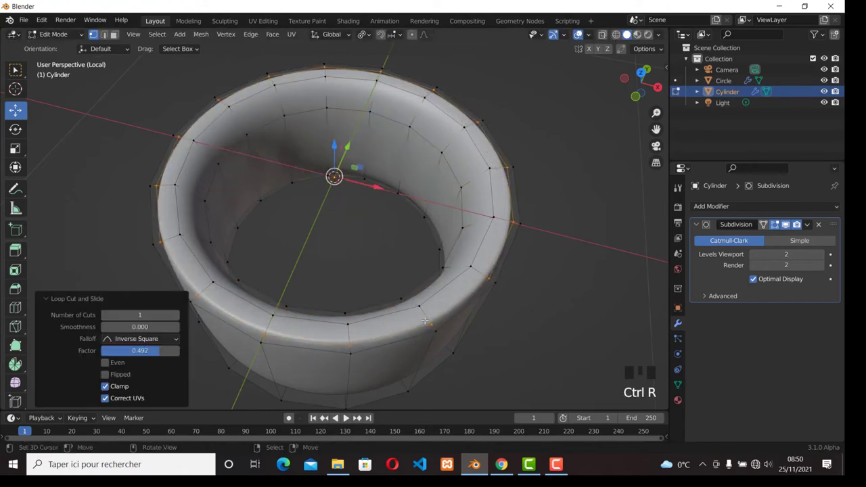
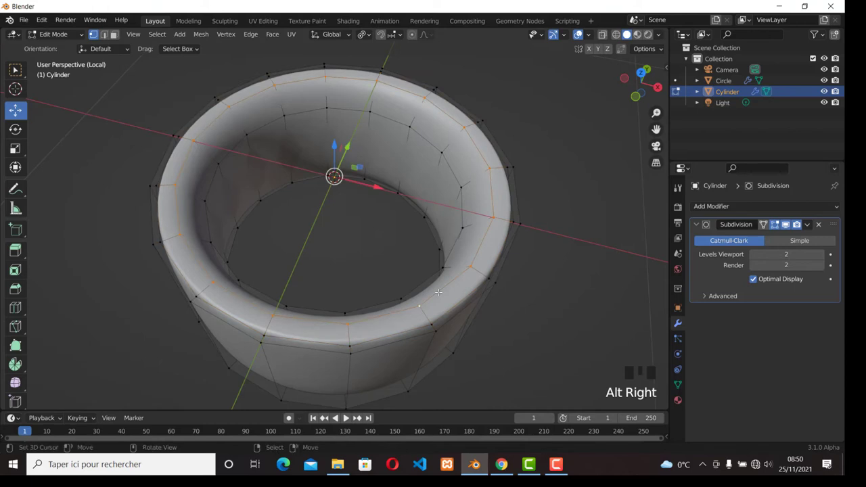
key(ctrl+e)
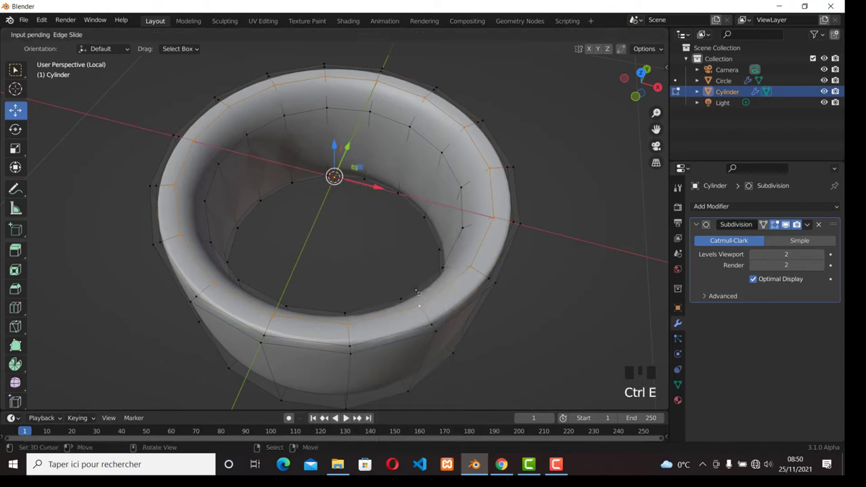
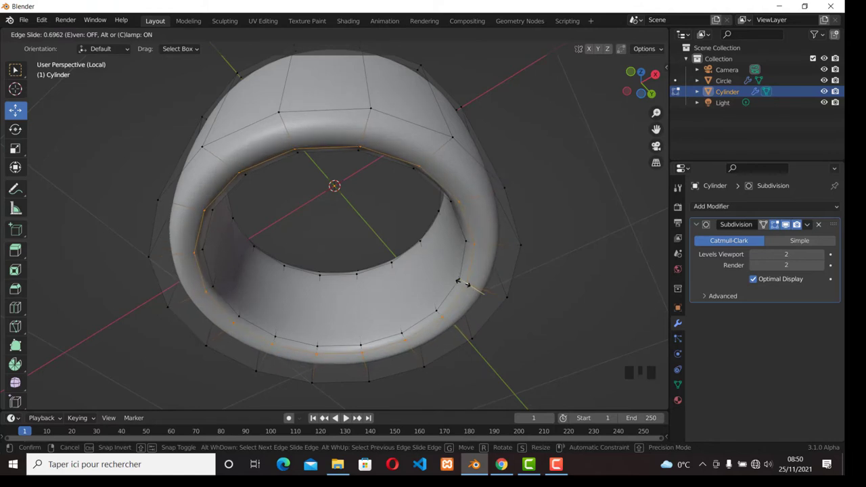
key(ctrl+r)
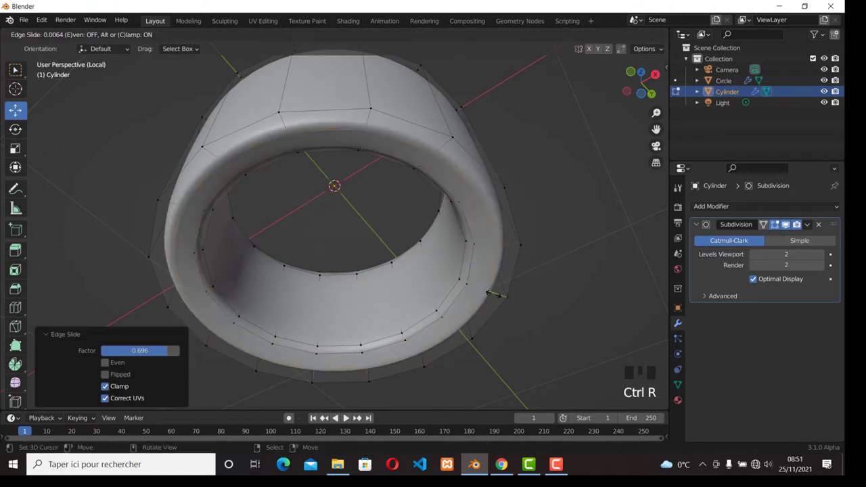
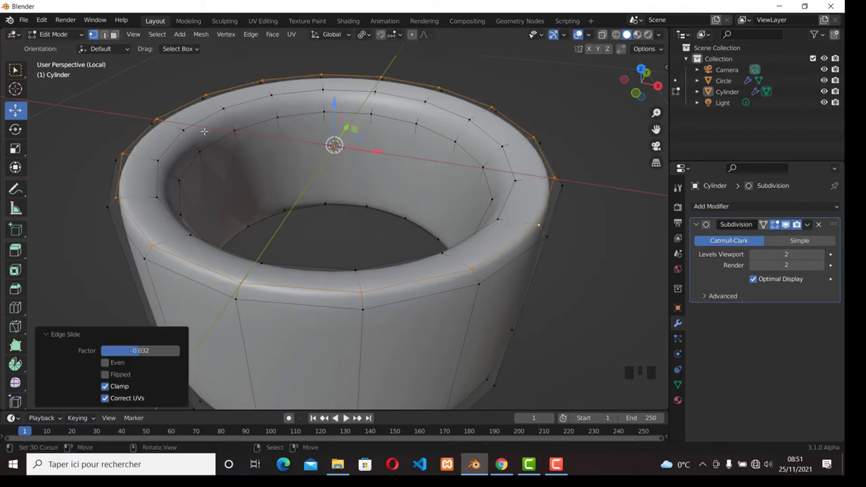
key(Tab)
scroll(down, 3)
Step: Add an edge loop on the ring's outer wall and slide it toward the rim
drag(358, 236, 359, 236)
scroll(up, 3)
right_click(369, 266)
key(Tab)
key(ctrl+r)
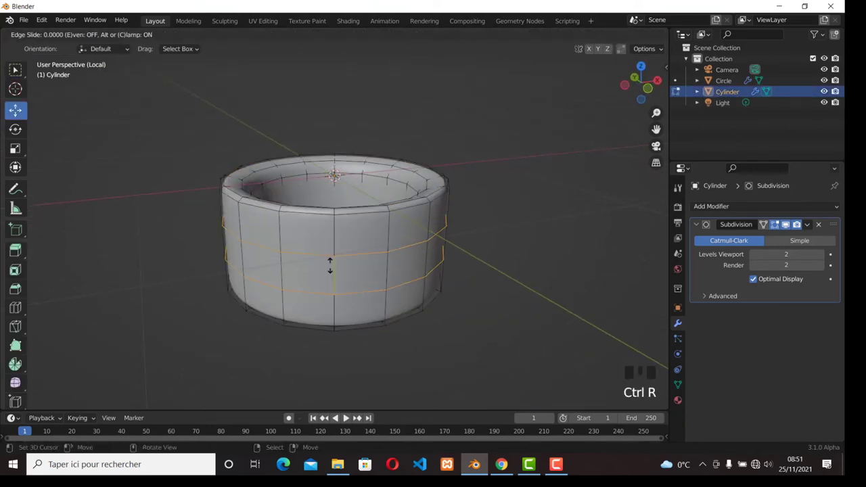
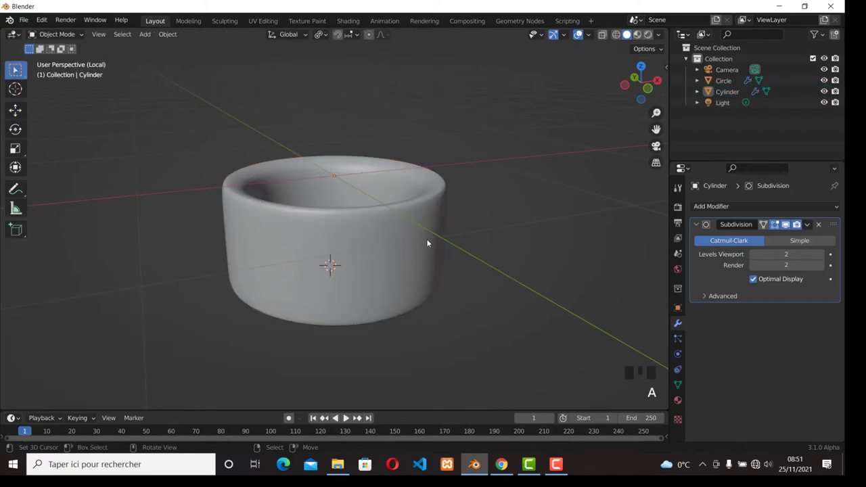
Step: Leave local view and select the center bearing ring from top view
key(KP_Divide)
scroll(down, 3)
drag(421, 283, 410, 301)
key(KP_7)
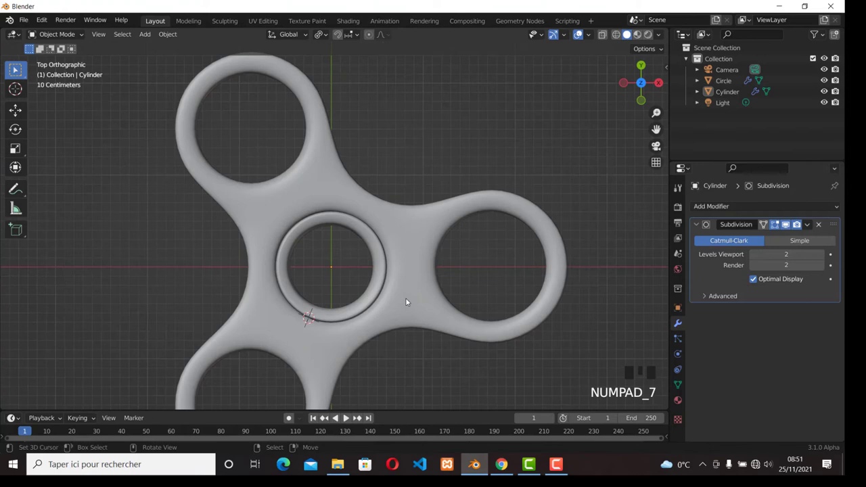
scroll(down, 3)
right_click(368, 232)
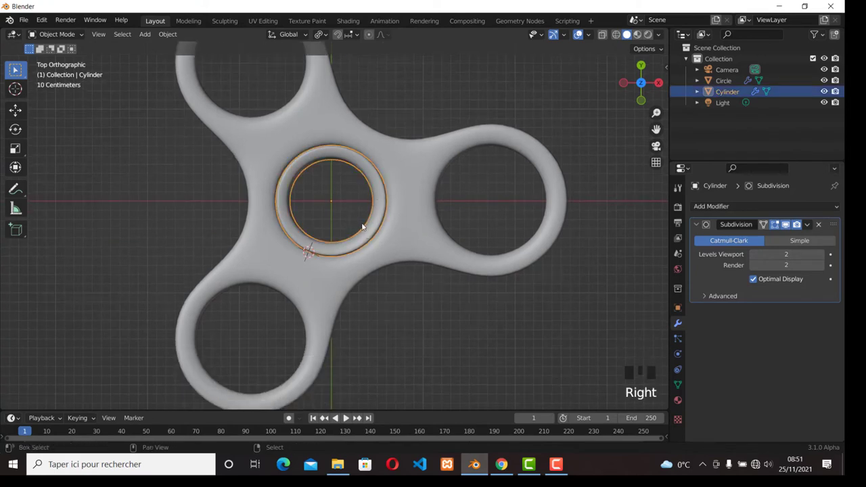
Step: Duplicate the bearing ring into the lower-left, right and top holes of the spinner
key(shift+d)
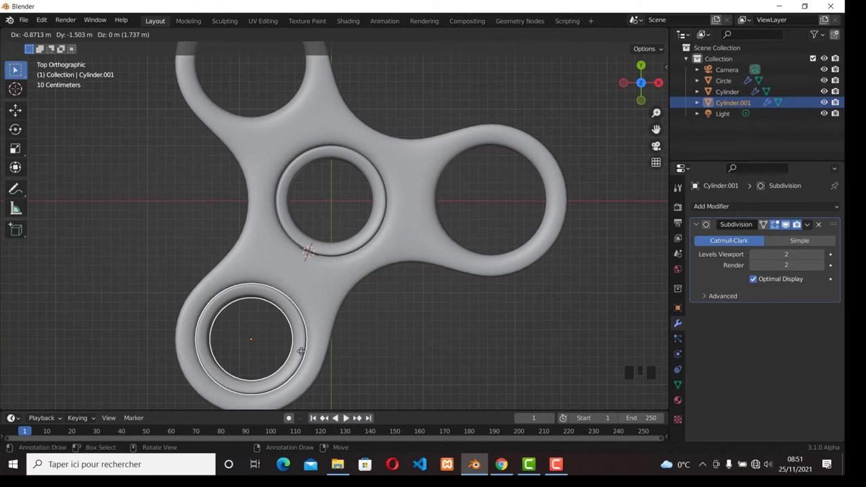
key(shift+d)
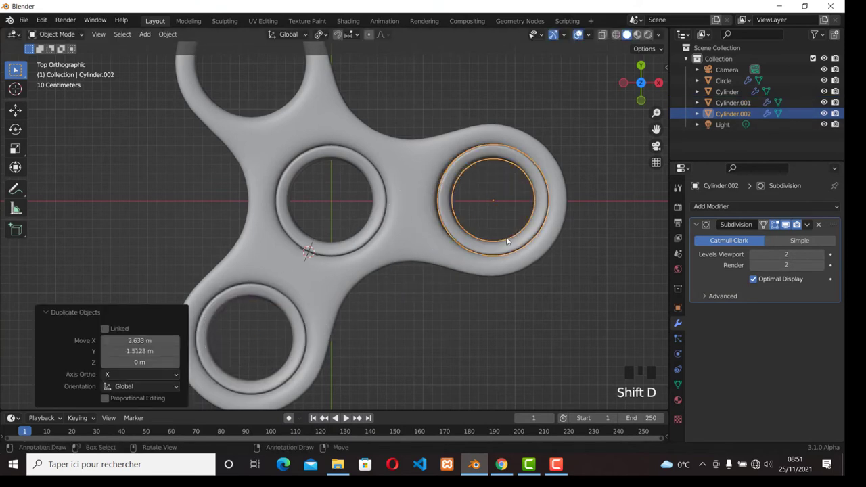
scroll(up, 3)
key(shift+d)
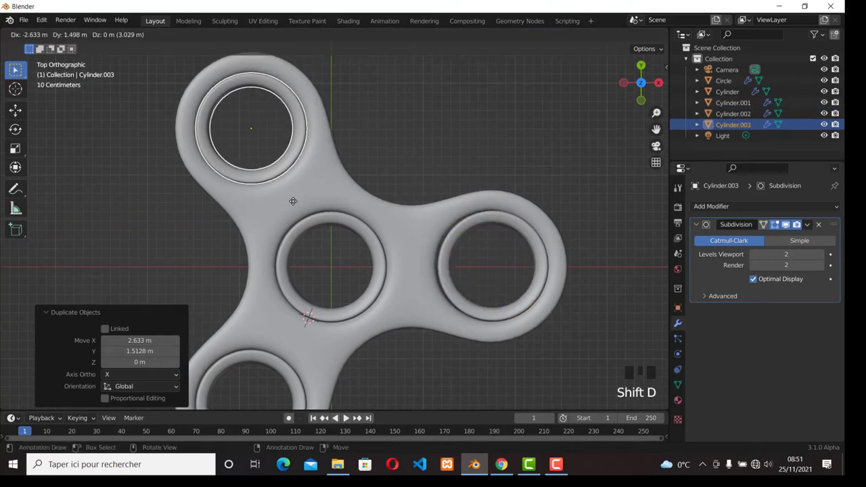
key(KP_1)
Step: Add a new cylinder, flatten it into a thin disc and fit it over the centre ring as the cap
key(shift+a)
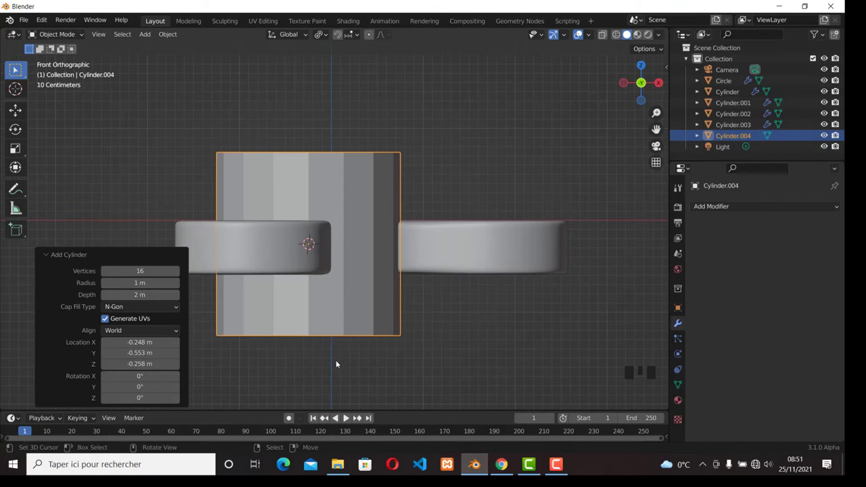
key(s)
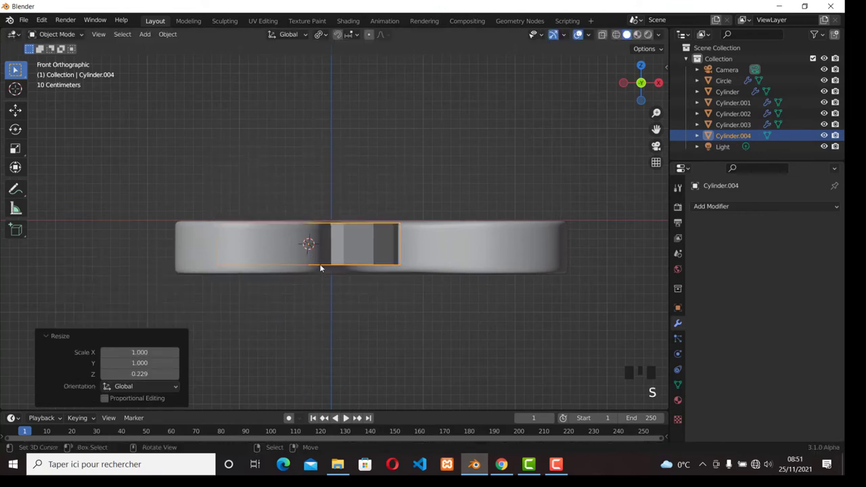
key(KP_7)
key(Tab)
key(z)
key(g)
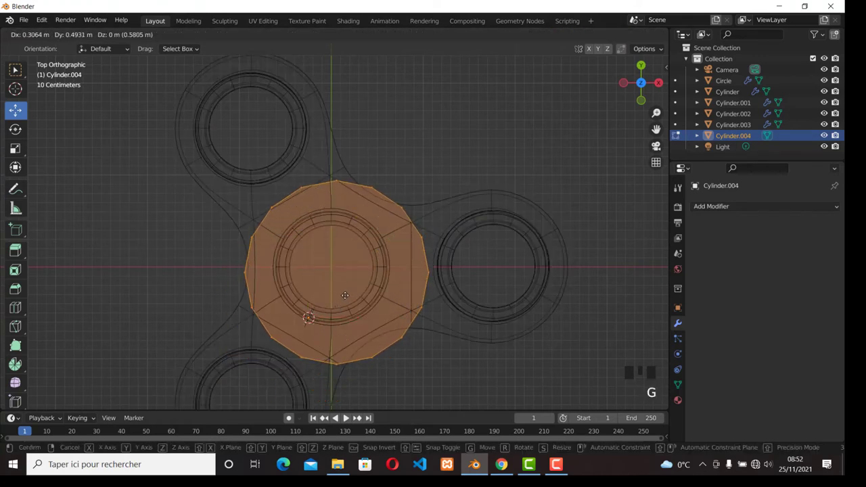
key(s)
scroll(up, 3)
key(g)
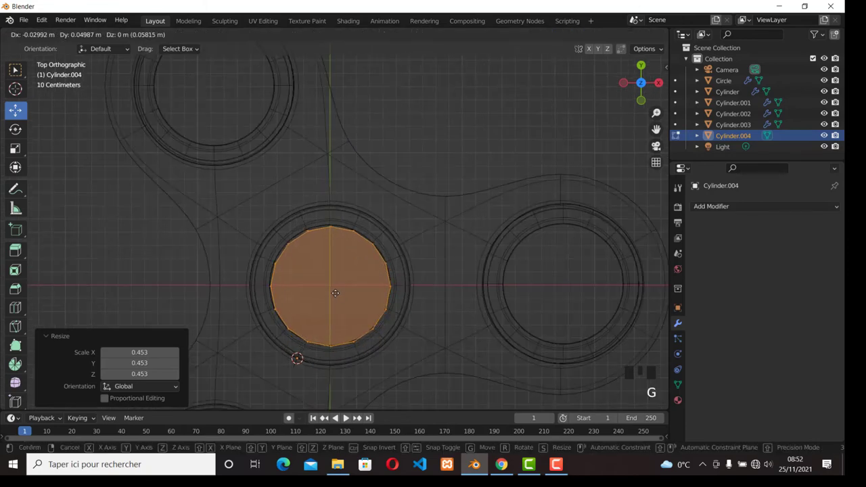
key(KP_1)
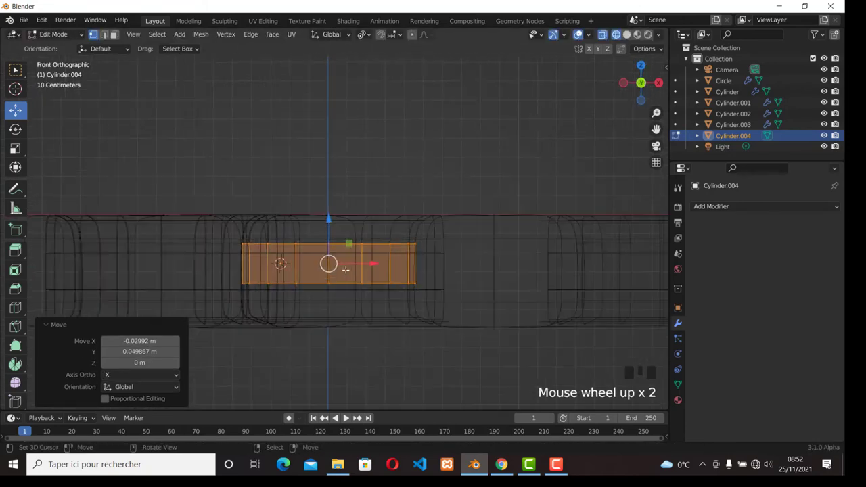
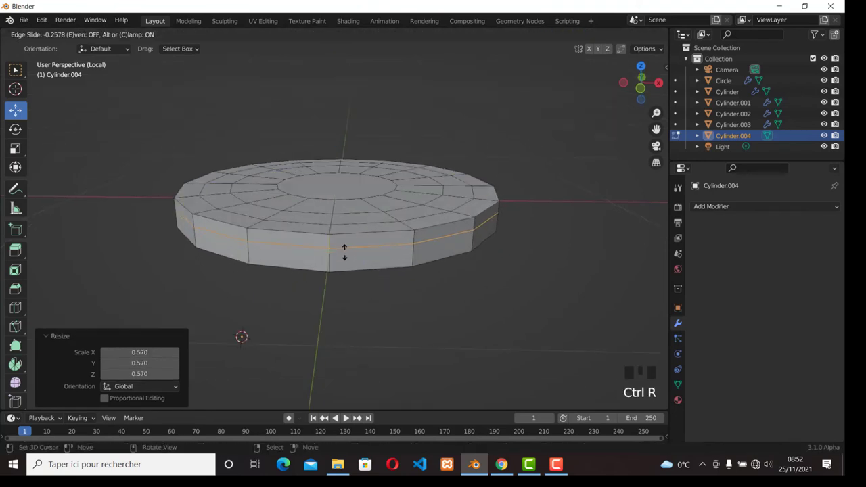
Step: Add loop cuts around the cap disc's side wall and top face near the rim
key(ctrl+r)
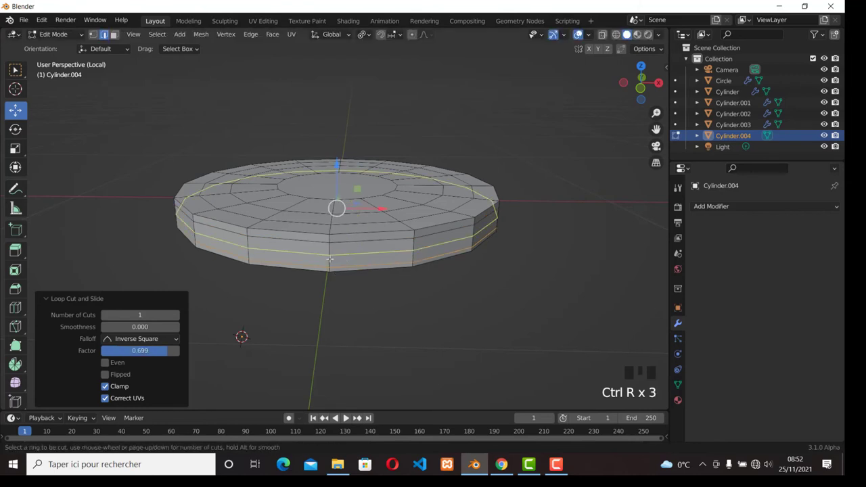
key(Tab)
scroll(down, 3)
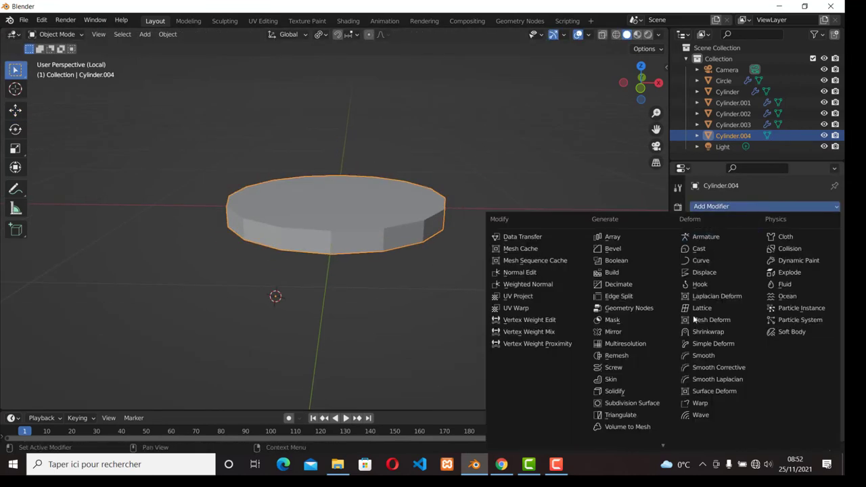
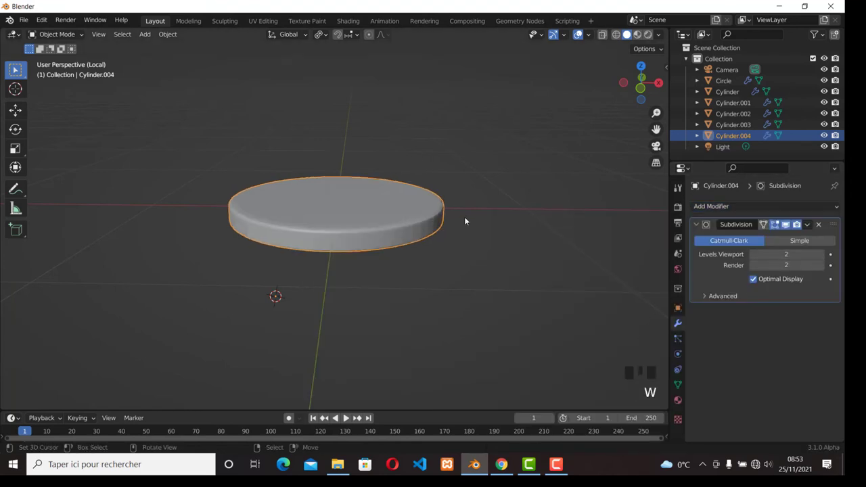
Step: Give the cap disc a level-2 Subdivision Surface modifier and reset the 3D cursor to the centre
key(KP_Divide)
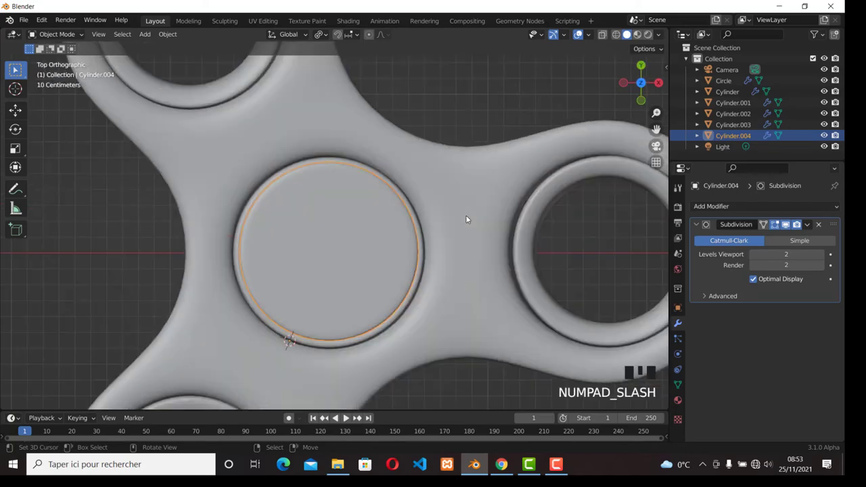
scroll(down, 3)
key(a)
scroll(down, 3)
drag(379, 219, 402, 144)
scroll(up, 3)
drag(366, 235, 339, 232)
right_click(340, 232)
scroll(down, 3)
key(shift+c)
scroll(up, 3)
scroll(down, 3)
Step: Set the cap disc's origin to the 3D cursor, checking it from front and top views
key(KP_1)
scroll(down, 3)
scroll(down, 3)
scroll(up, 3)
scroll(down, 3)
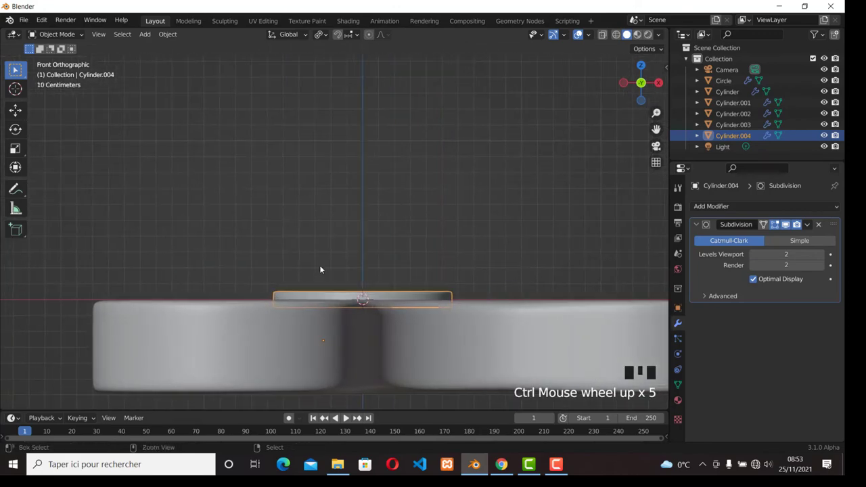
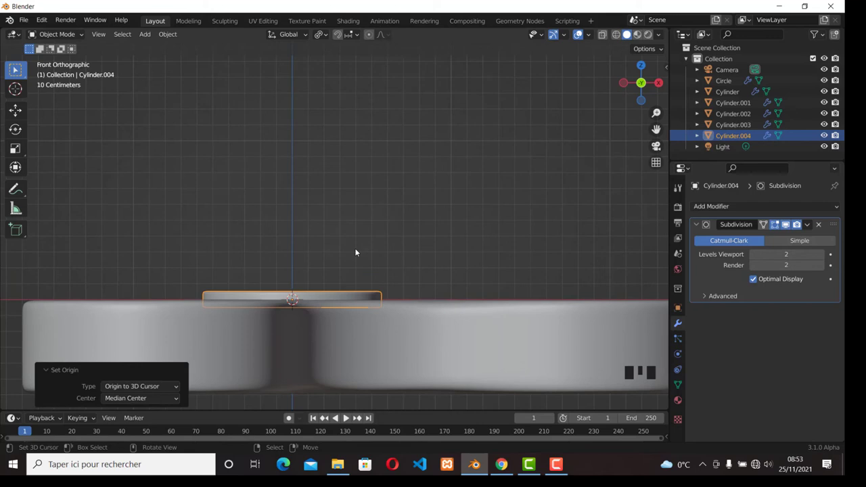
scroll(down, 3)
drag(302, 247, 345, 226)
key(KP_7)
scroll(down, 3)
scroll(up, 3)
scroll(up, 3)
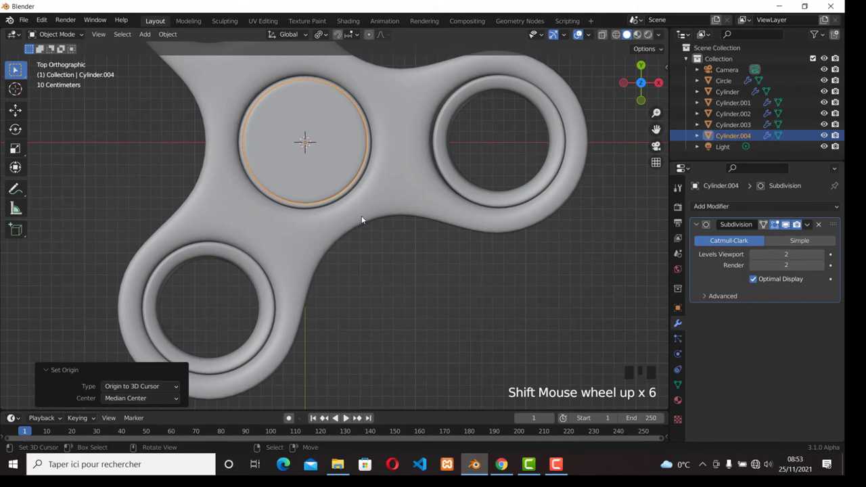
Step: Snap the 3D cursor to the selected spinner body's centre
right_click(379, 200)
drag(352, 216, 373, 219)
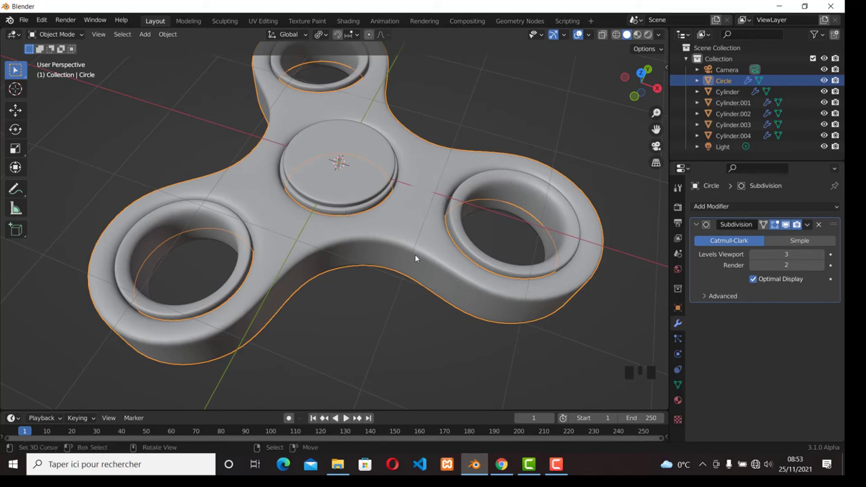
key(shift+s)
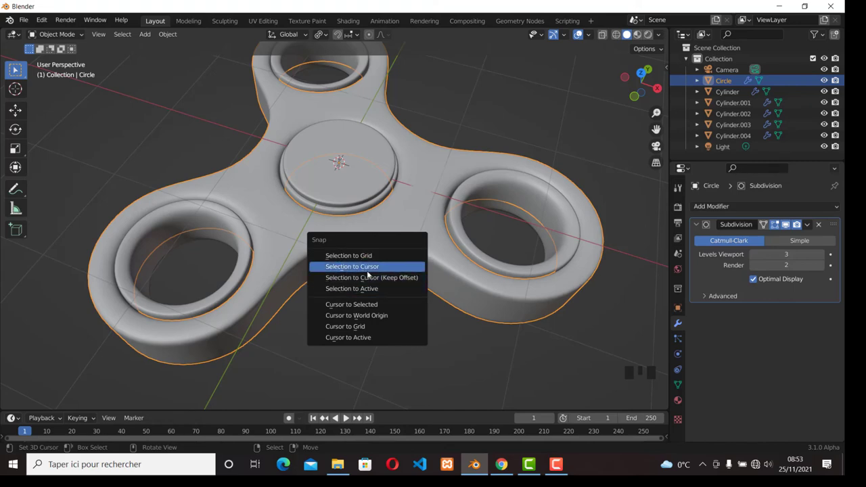
drag(371, 229, 372, 249)
Step: Move the cap disc's origin to the 3D cursor at the body's centre
key(shift+s)
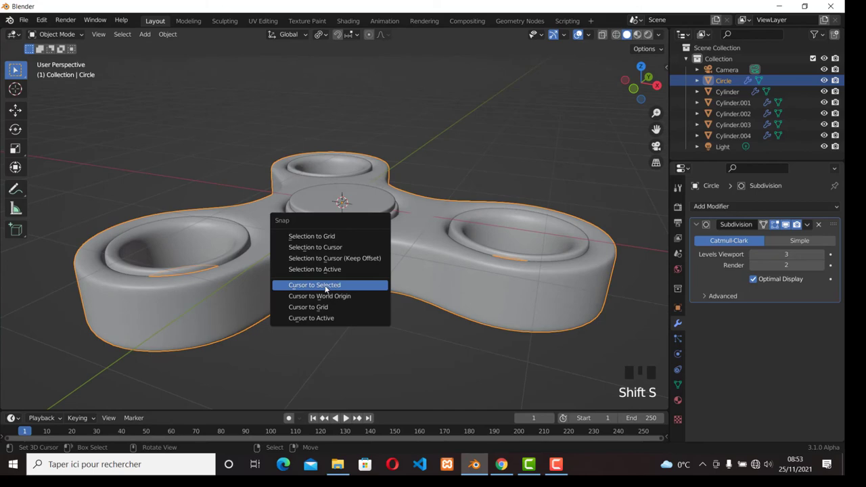
drag(384, 228, 365, 200)
right_click(365, 200)
drag(179, 31, 346, 82)
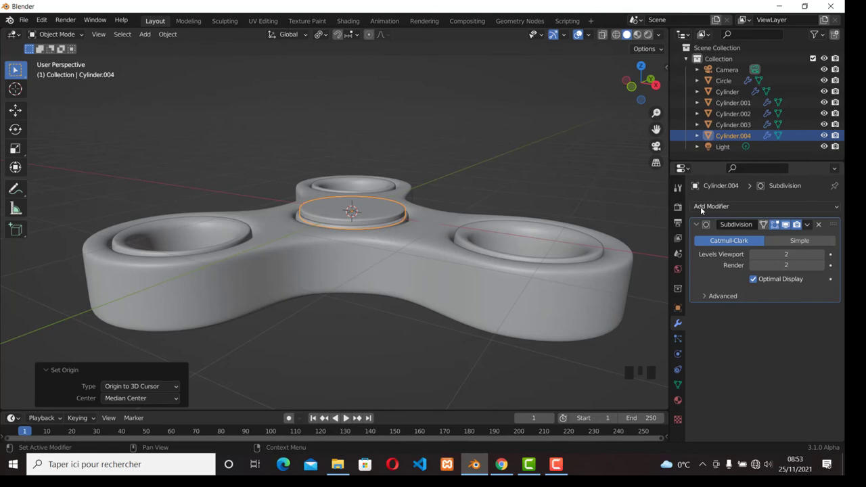
Step: Add a Mirror modifier to the cap and line up a front wireframe view of the spinner
click(627, 333)
drag(234, 209, 398, 196)
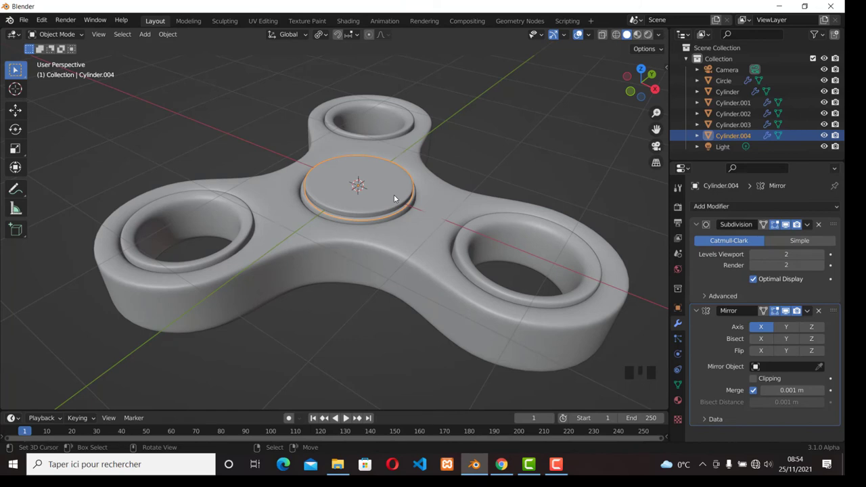
right_click(392, 190)
right_click(368, 192)
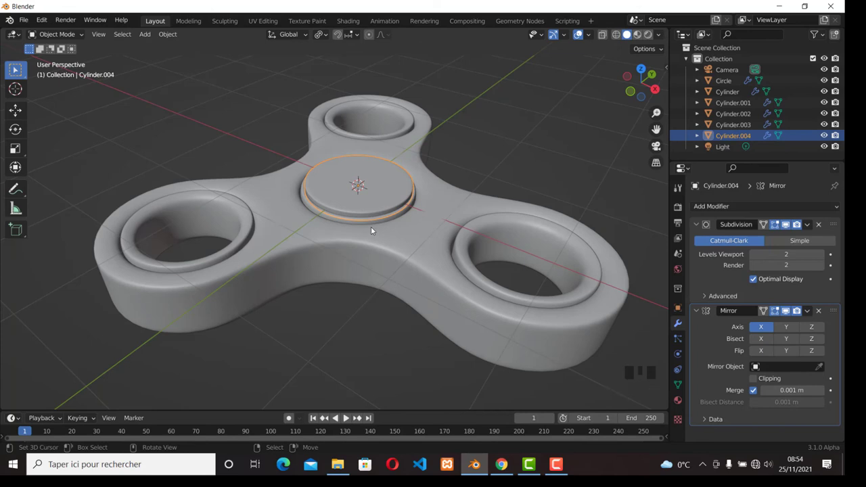
scroll(down, 3)
key(KP_Divide)
key(KP_Divide)
key(KP_1)
scroll(up, 3)
key(z)
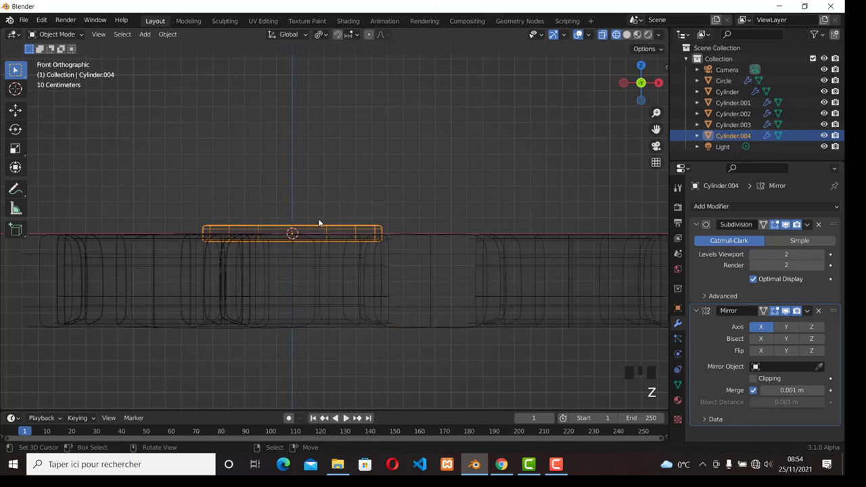
Step: Duplicate the cap as Cylinder.005 and drop it along Z below the body as the bottom cap
key(alt+d)
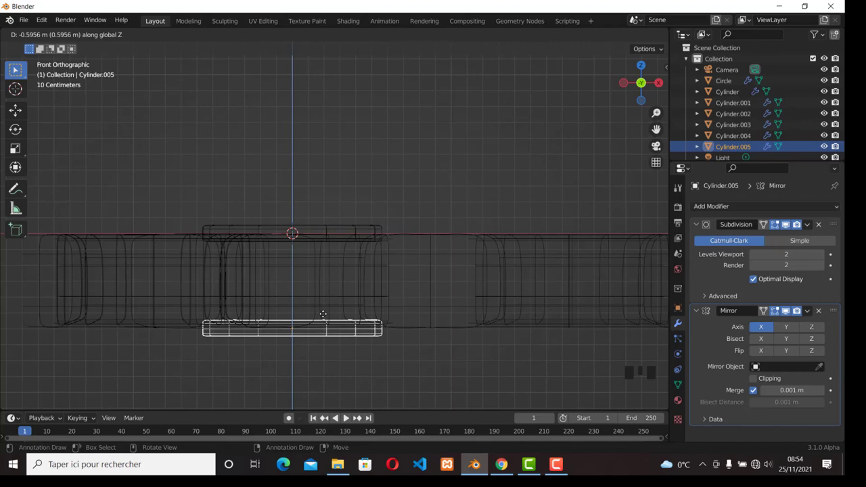
key(z)
scroll(down, 3)
drag(324, 246, 364, 270)
key(a)
drag(315, 224, 364, 241)
scroll(up, 3)
drag(370, 314, 361, 264)
scroll(down, 3)
scroll(up, 3)
scroll(down, 3)
drag(335, 194, 349, 173)
right_click(349, 174)
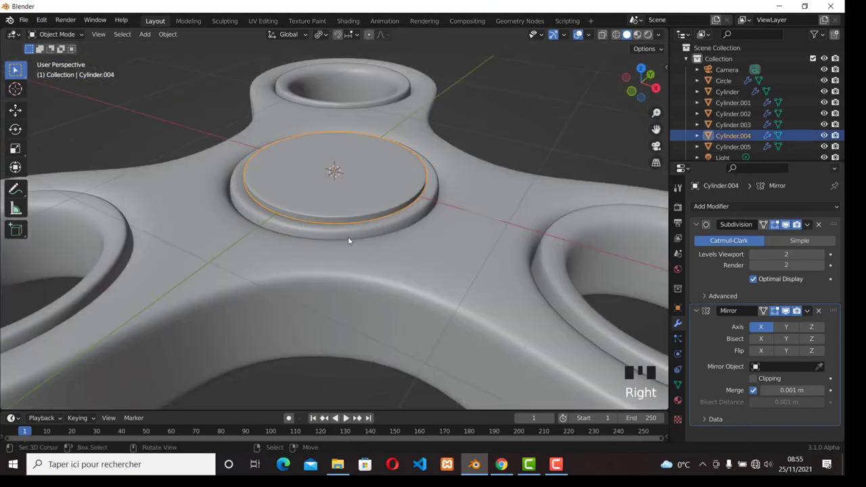
drag(352, 228, 351, 222)
scroll(down, 3)
drag(358, 249, 352, 197)
scroll(up, 3)
right_click(347, 260)
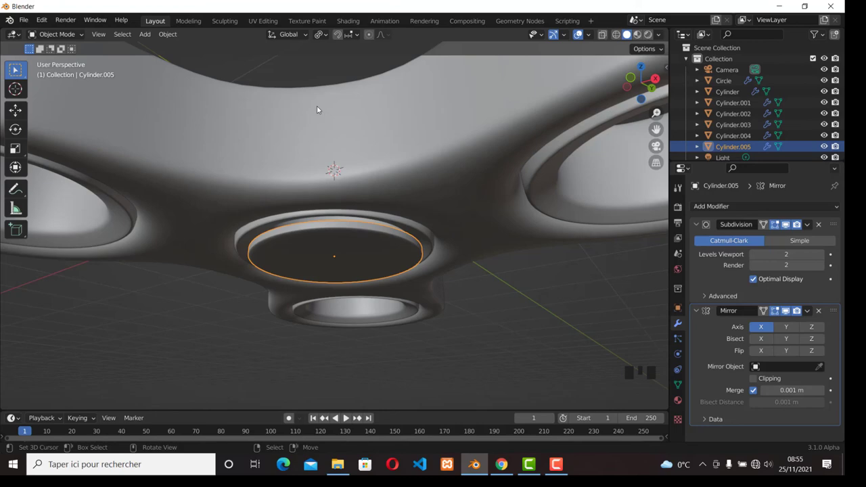
drag(315, 137, 346, 187)
right_click(346, 187)
drag(356, 179, 339, 85)
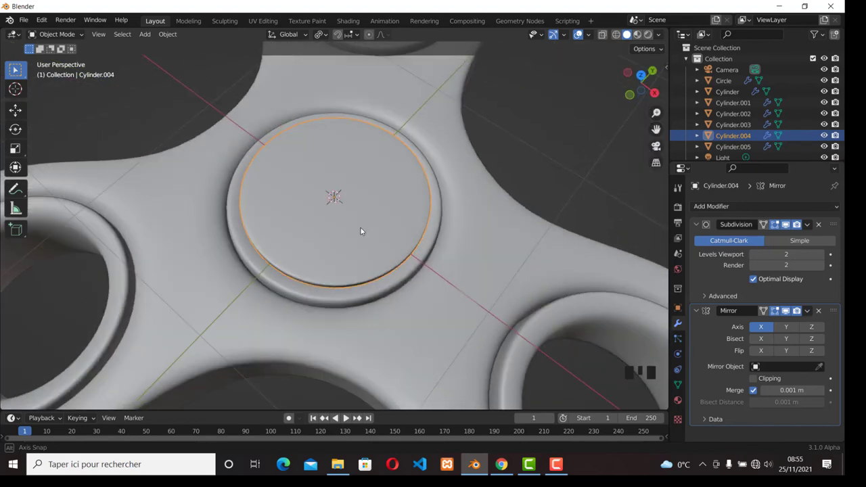
scroll(down, 3)
scroll(down, 3)
drag(427, 269, 391, 293)
scroll(up, 3)
scroll(down, 3)
scroll(up, 3)
drag(529, 319, 352, 279)
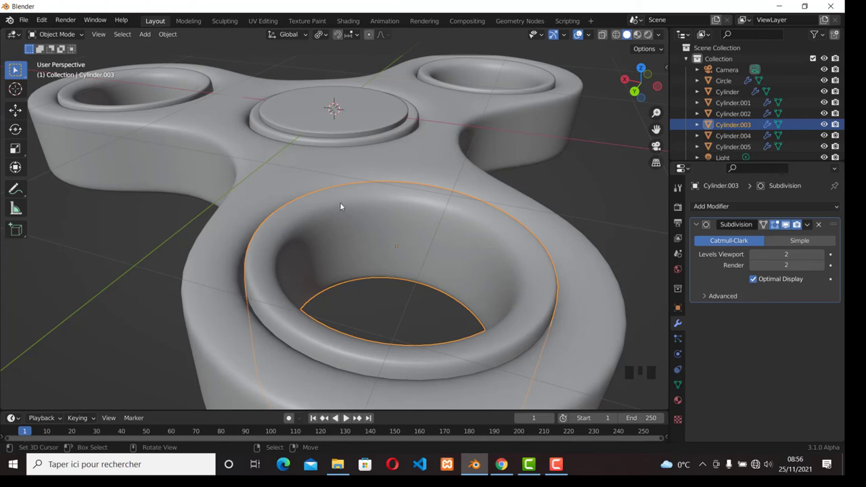
scroll(down, 3)
scroll(down, 3)
drag(291, 193, 424, 173)
key(a)
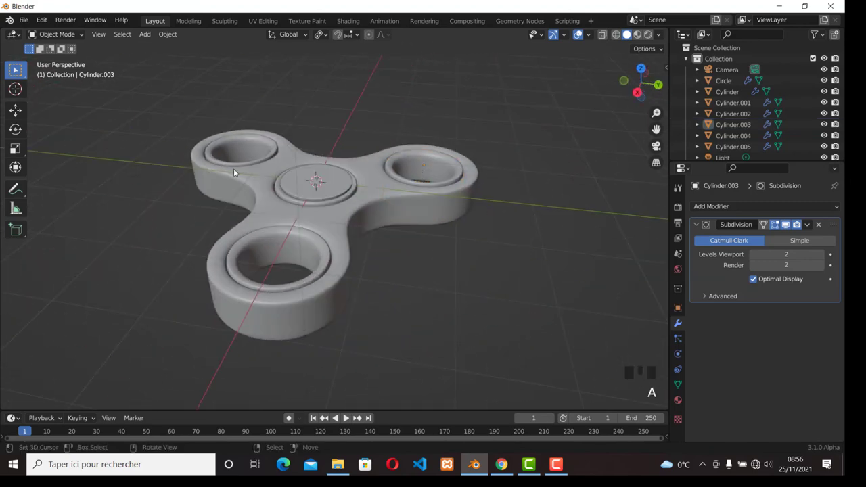